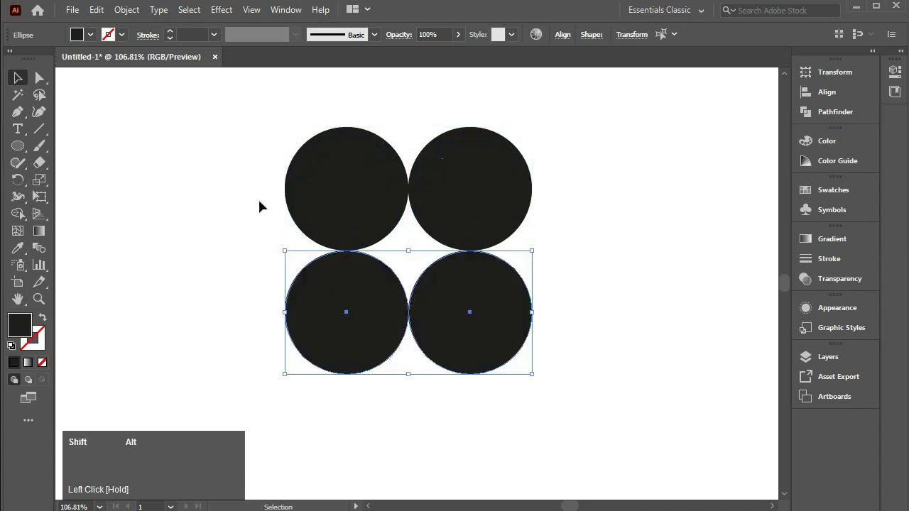
Build the concave four-pointed star from the gaps of the four selected circles with Pathfinder
drag(236, 181, 259, 187)
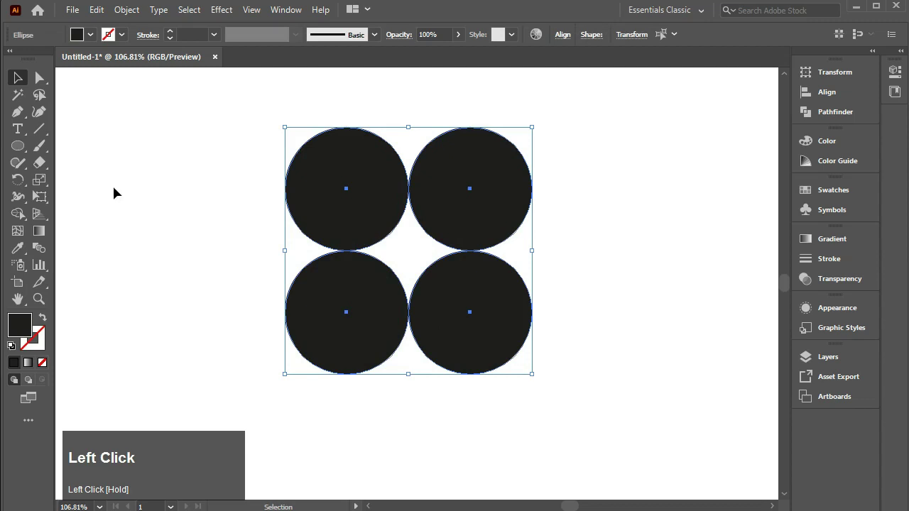
right_click(20, 217)
drag(95, 219, 554, 322)
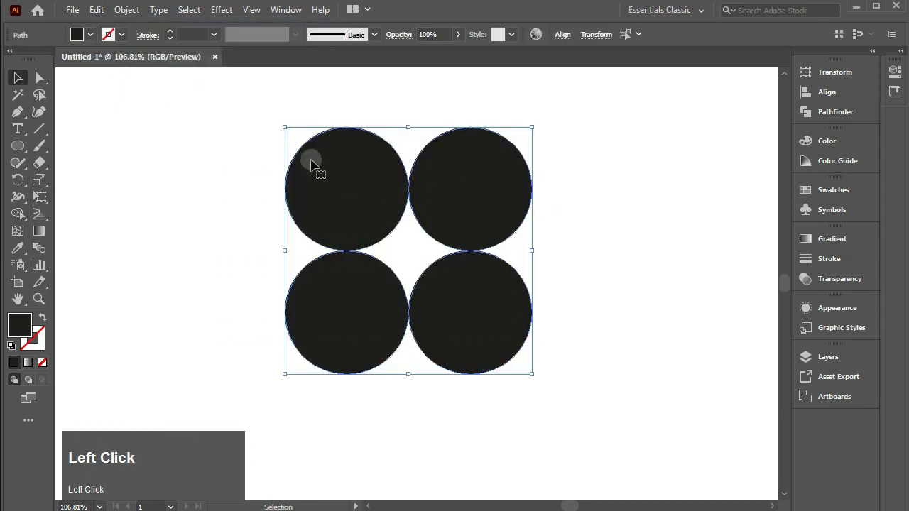
click(101, 17)
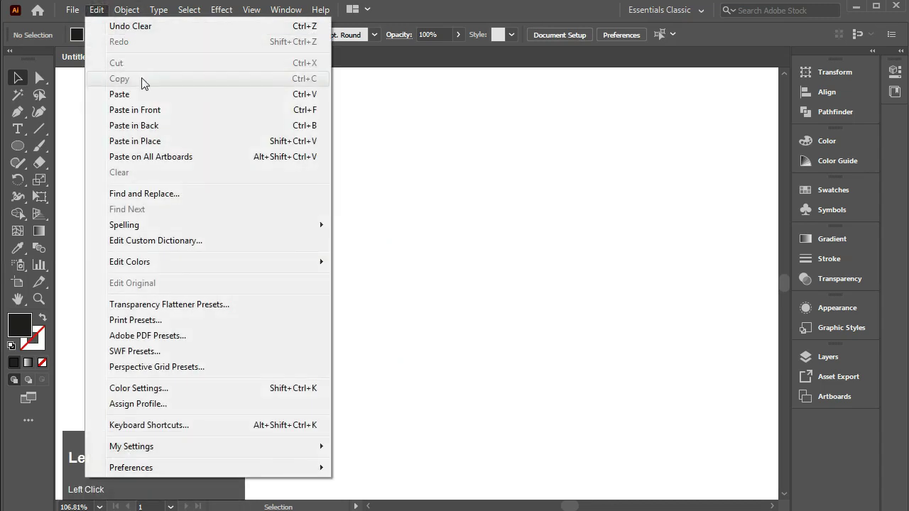
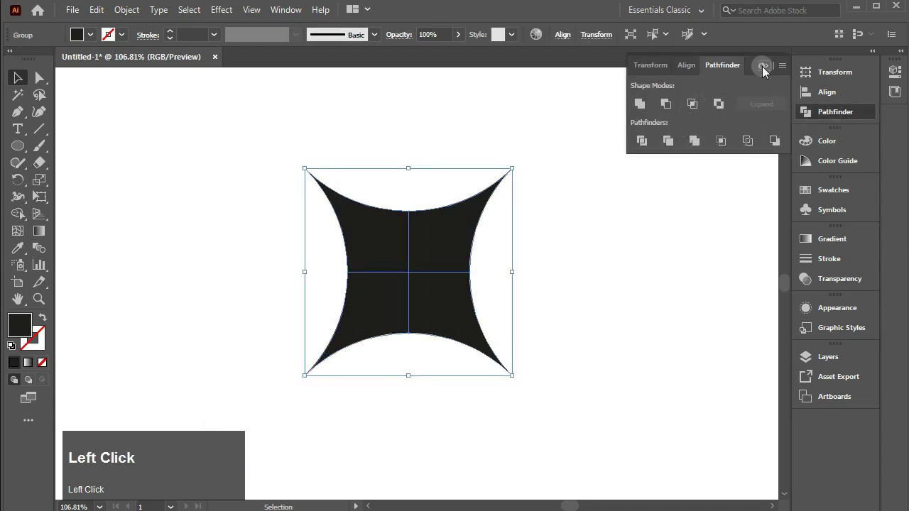
Ungroup the star into its four separate quarters
right_click(453, 223)
click(491, 340)
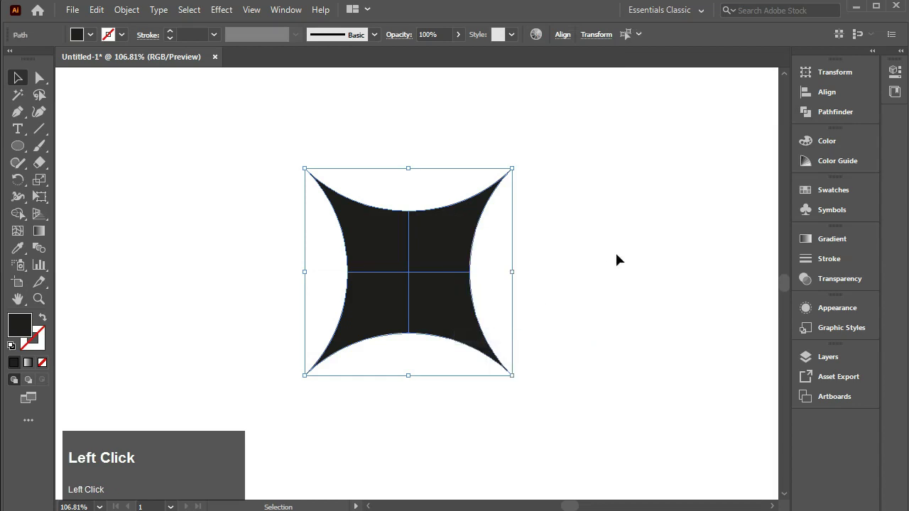
Rotate the star upright and nudge the top, bottom and right quarters outward to leave thin gaps
drag(289, 159, 618, 231)
click(415, 206)
key(Up)
click(432, 336)
key(Down)
click(446, 220)
key(Right)
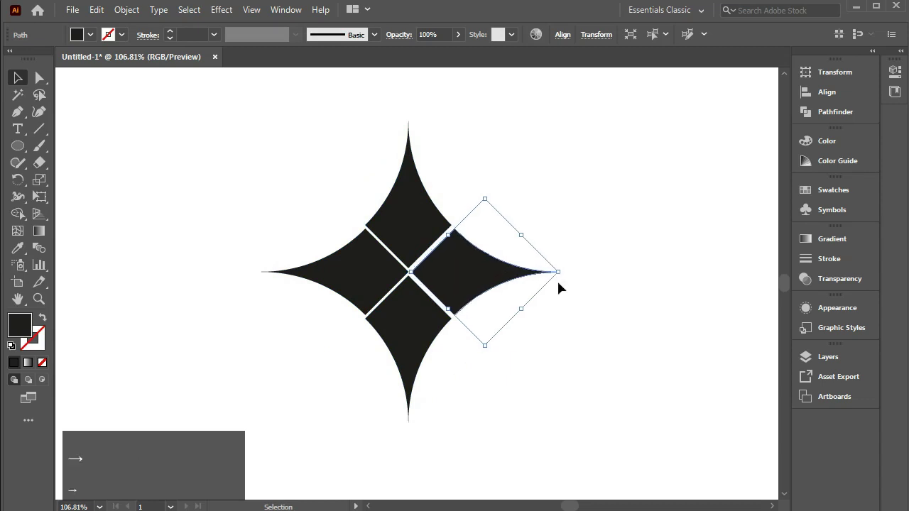
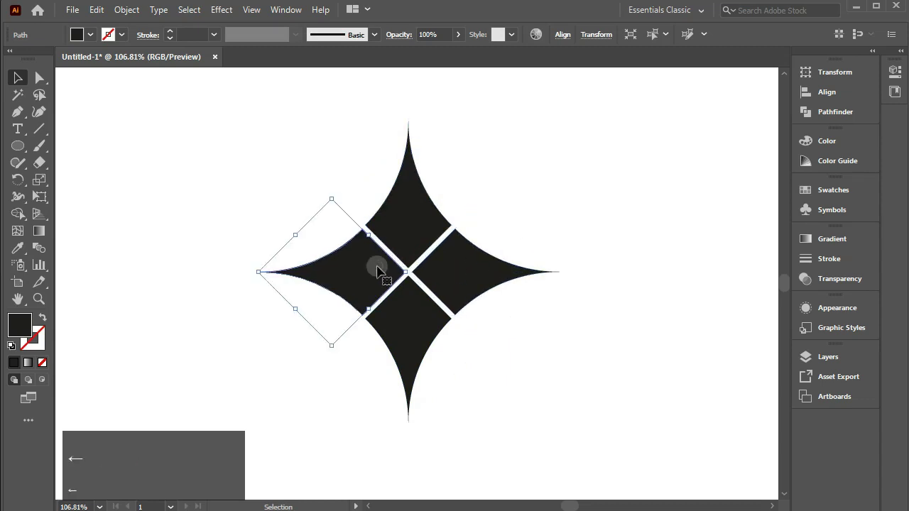
Paste a red copy of the star behind the black quarters
drag(604, 199, 98, 40)
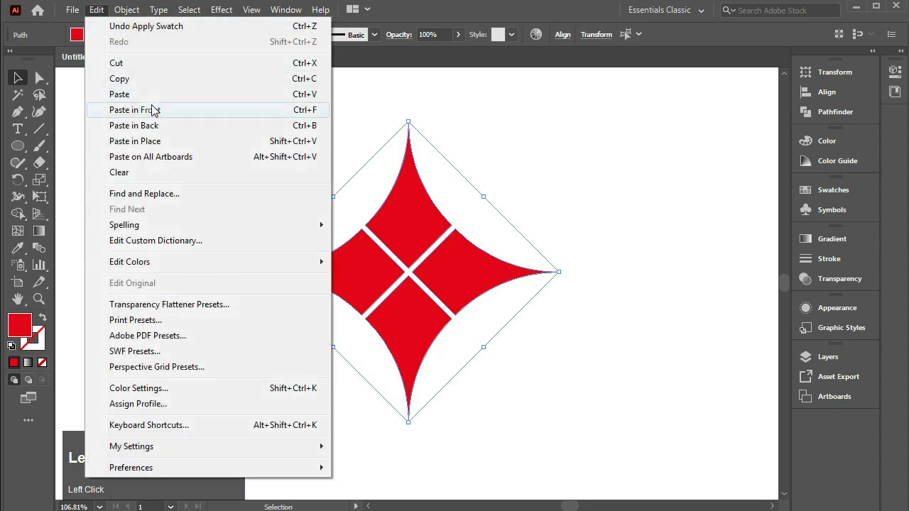
click(96, 43)
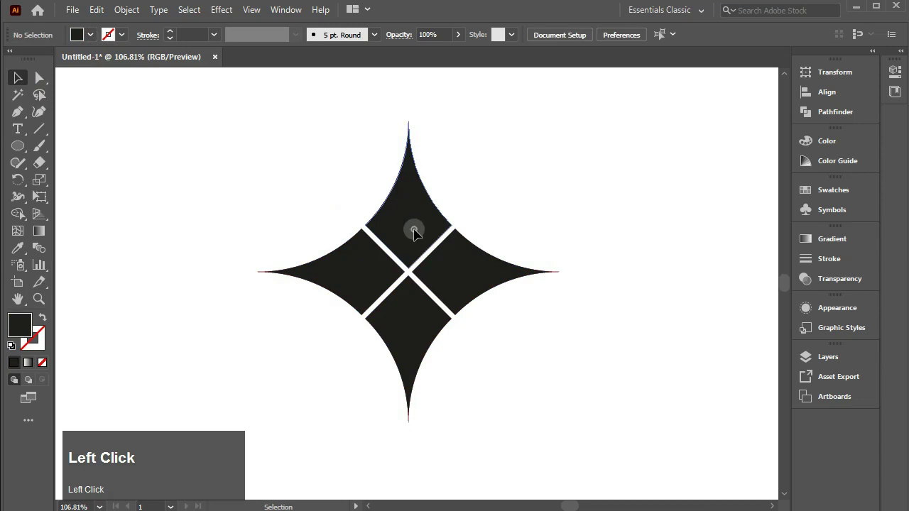
Nudge the top and right quarters to reveal red strips along both gaps, then select the whole artwork
key(Up)
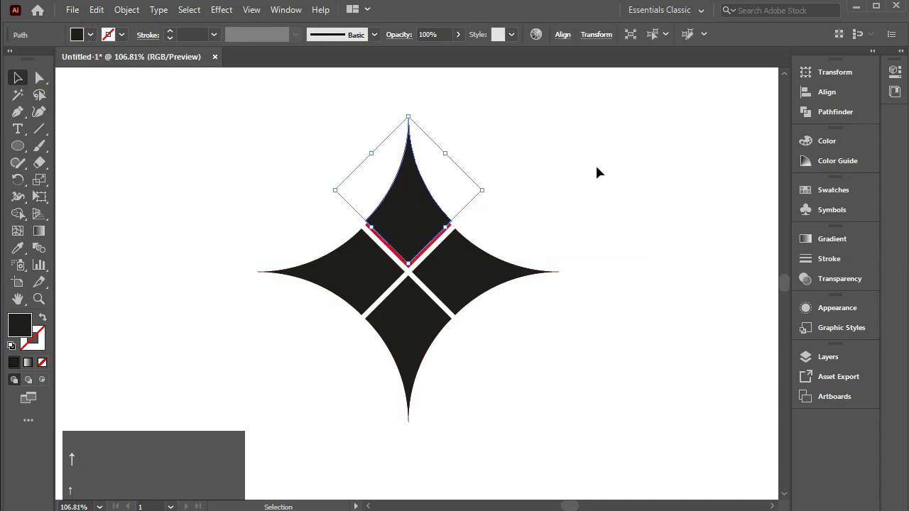
key(Down)
click(504, 281)
key(Right)
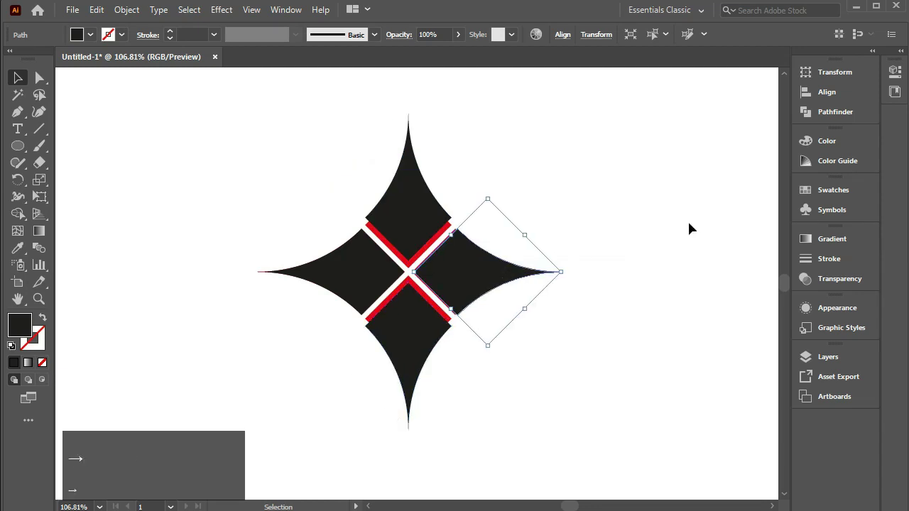
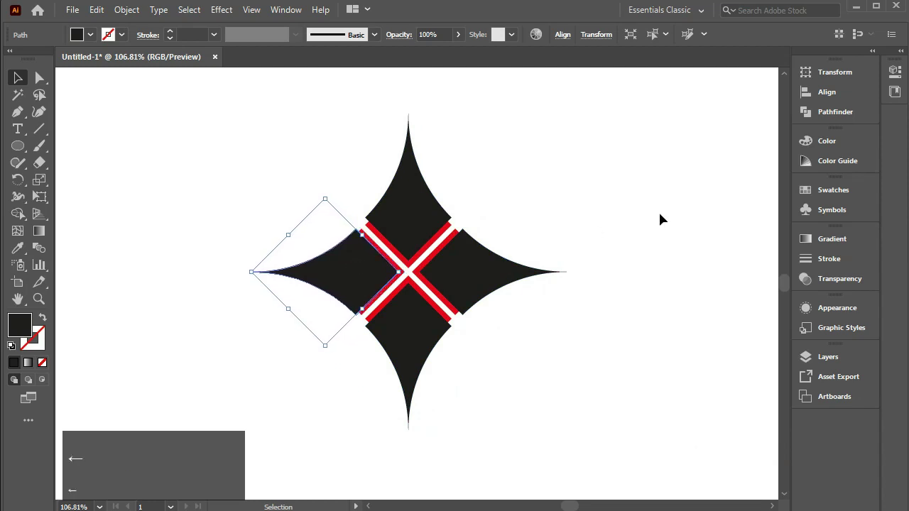
drag(264, 162, 23, 220)
Split the artwork into flat pieces with Shape Builder and remove the stray leftover piece
right_click(23, 220)
click(84, 223)
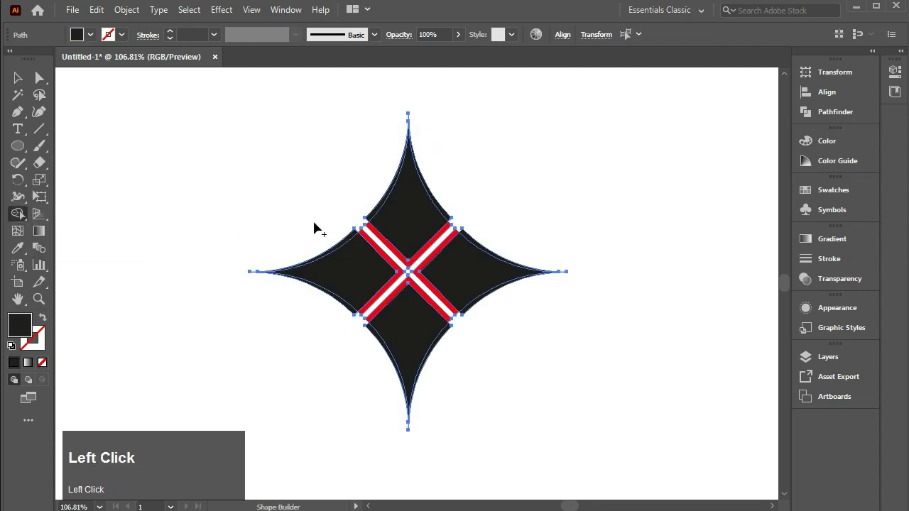
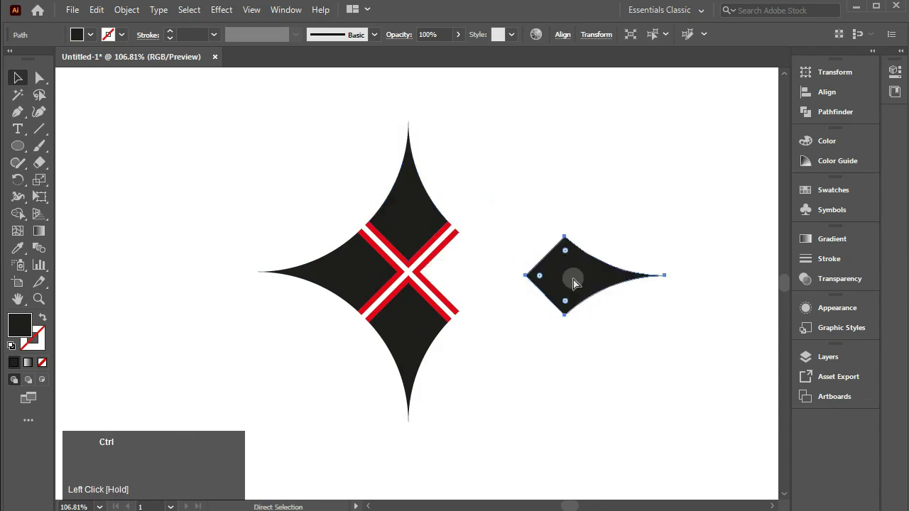
key(ctrl+z)
click(580, 179)
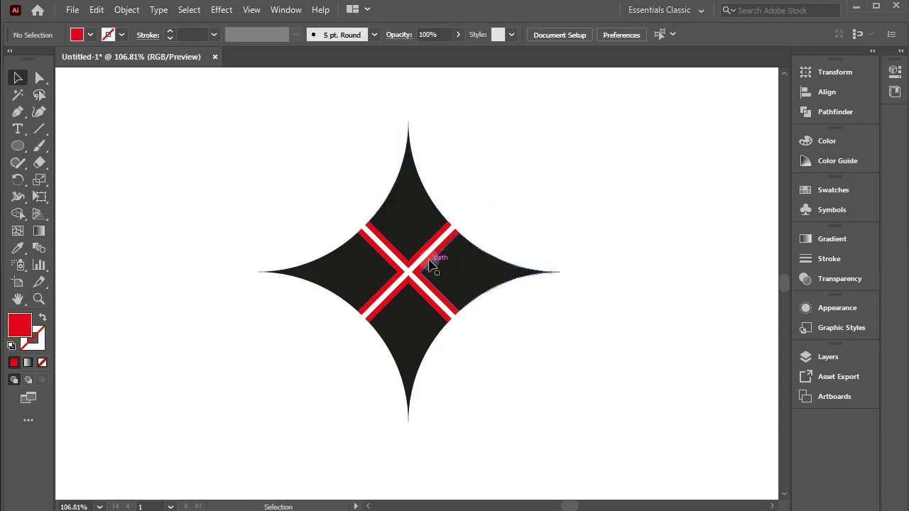
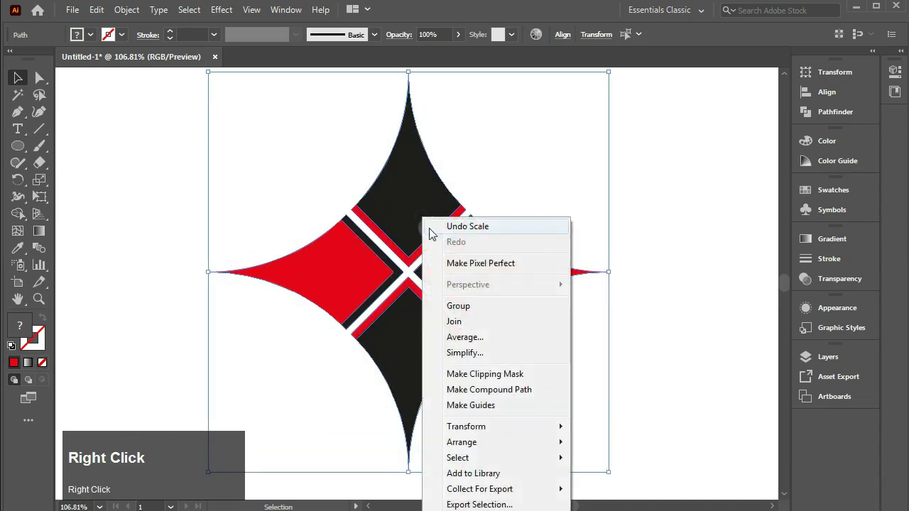
Start a Rectangle Tool click on the artboard to bring up the Rectangle size dialog
click(471, 308)
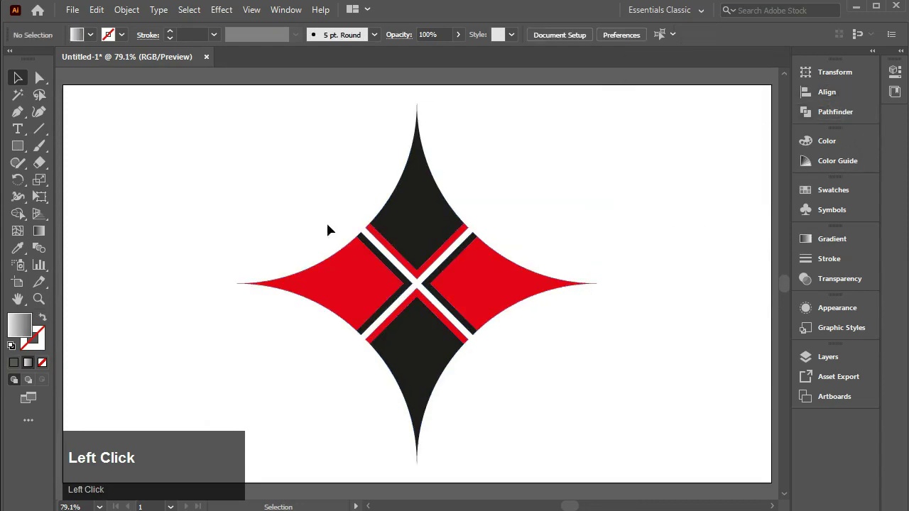
click(25, 154)
click(43, 160)
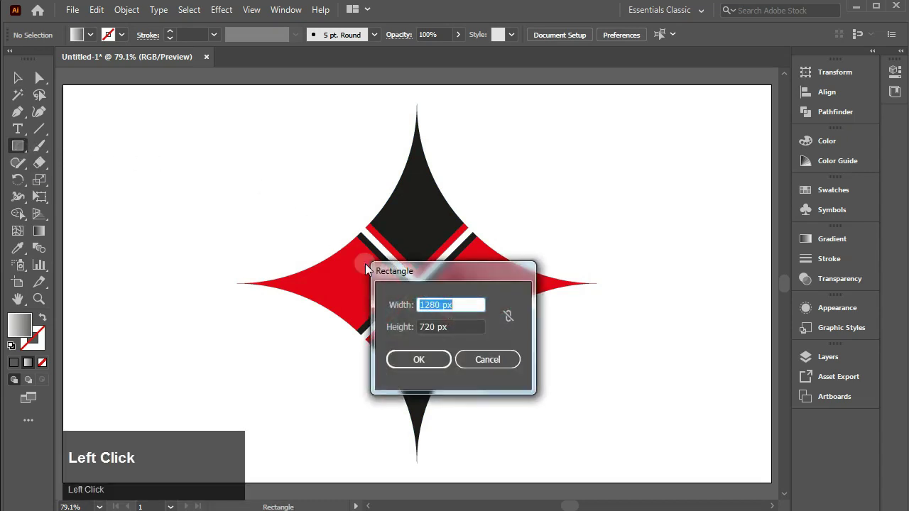
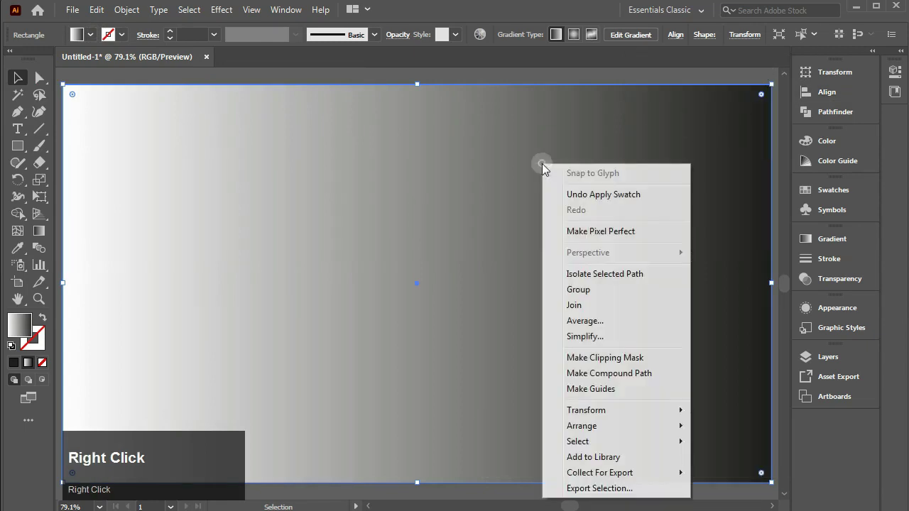
Send the 1280x720 gradient rectangle to the back, behind the star logo
right_click(624, 433)
click(725, 479)
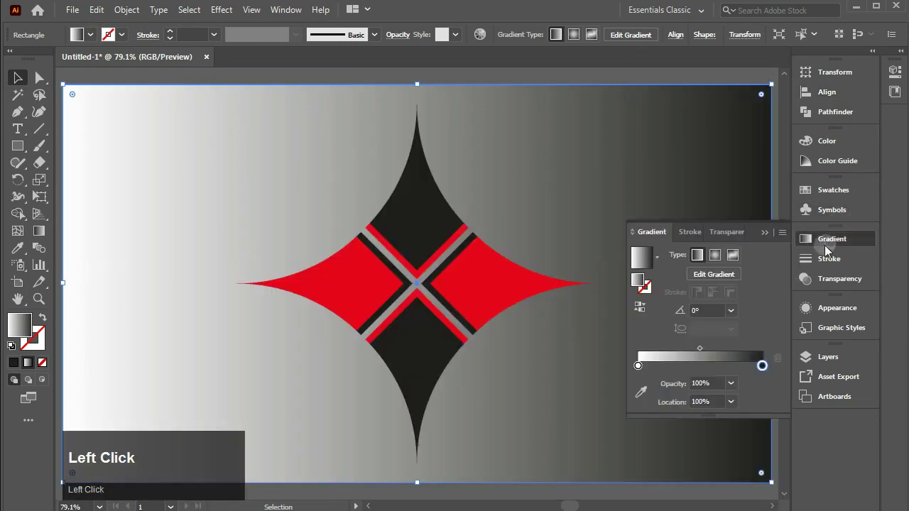
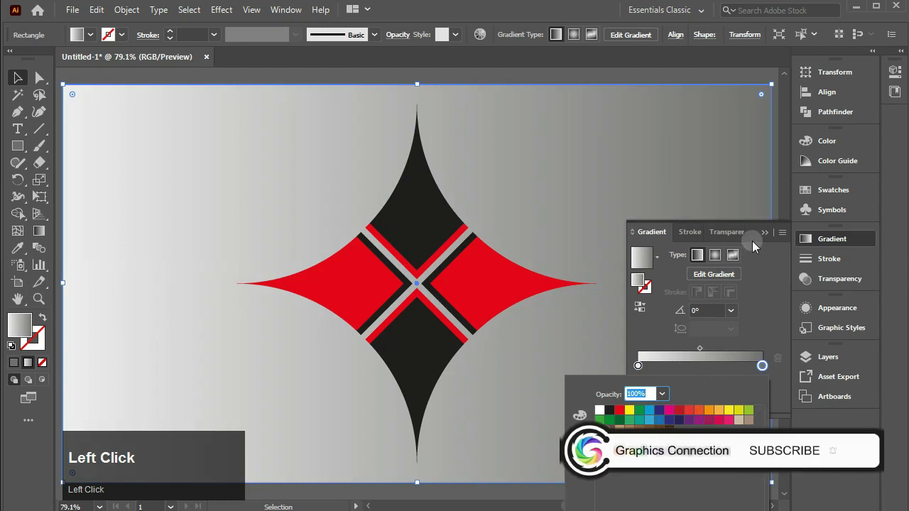
Confirm the soft grey gradient stop and view the finished logo in presentation mode
key(ctrl+shift+2)
key(ctrl+2)
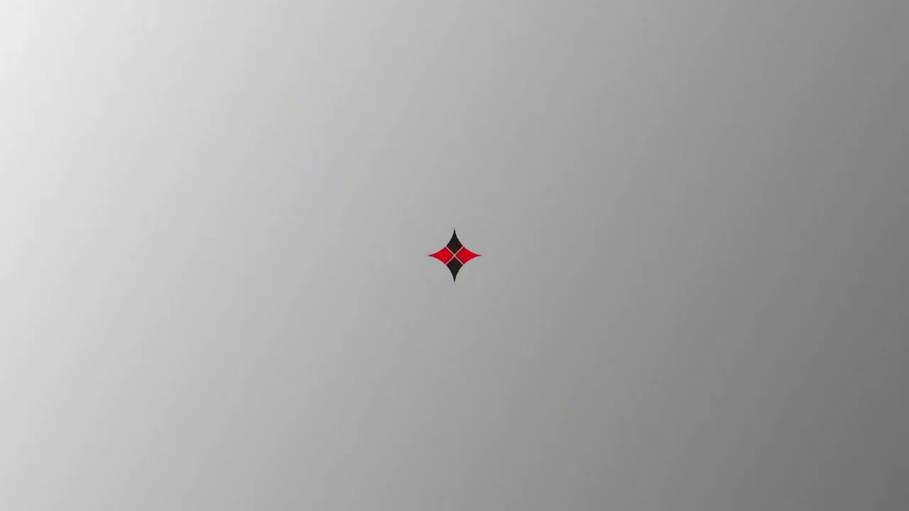